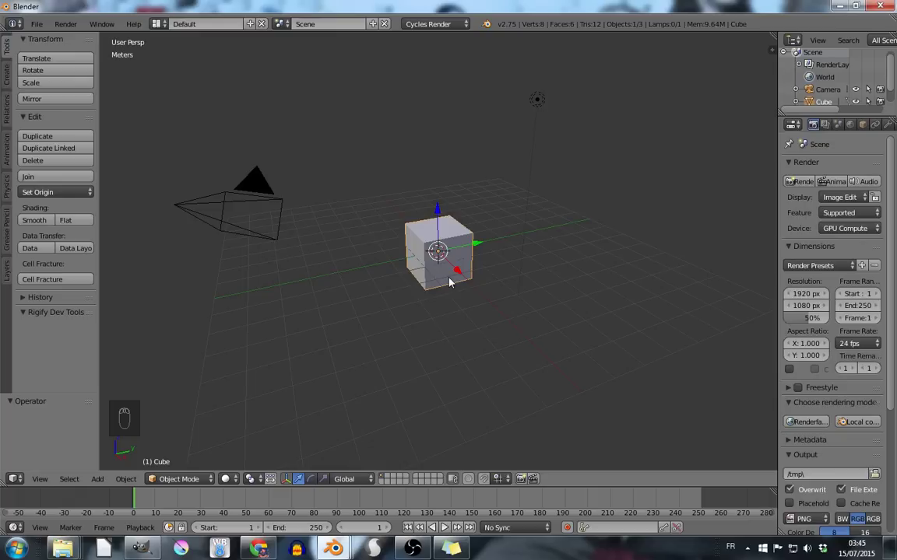
Show the viewport sidebar (N) to reach the Background Images settings
key(n)
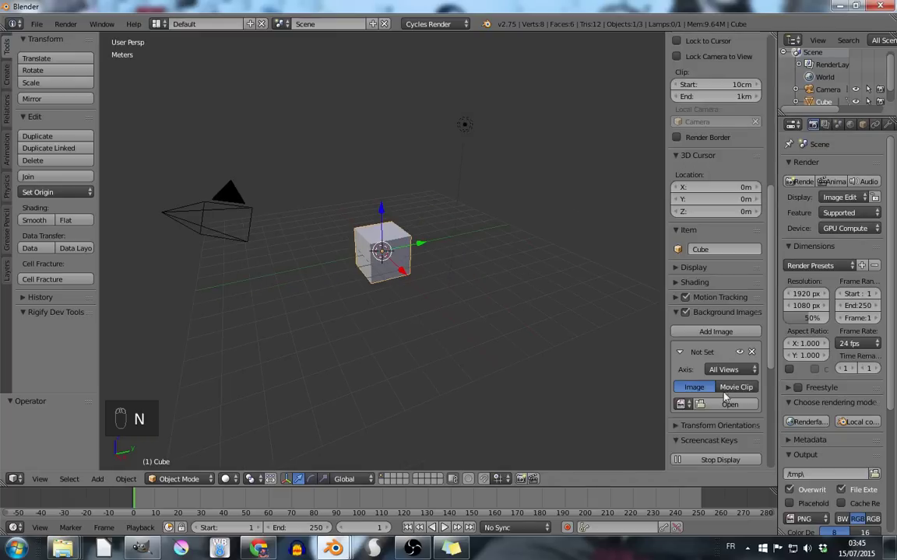
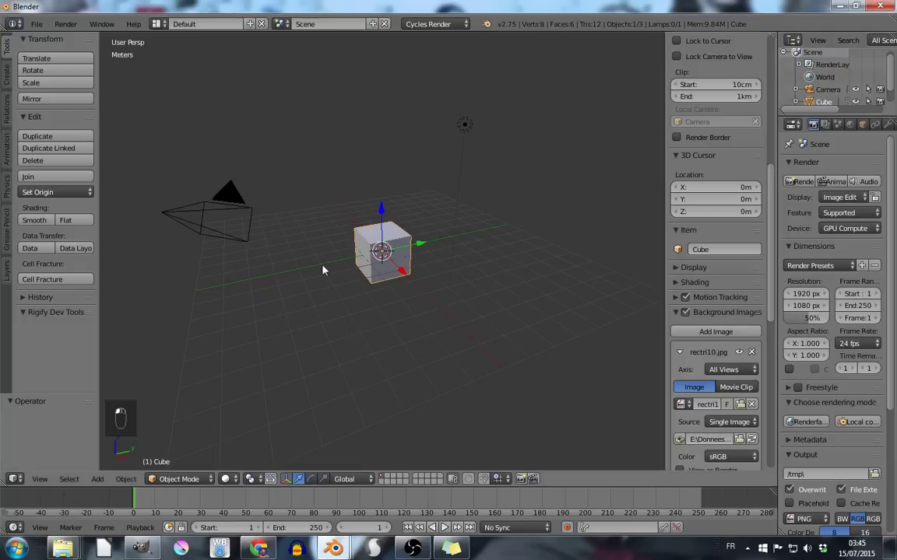
Switch to Front Orthographic view and frame the lower part of the feather photo with the cube
key(KP_1)
key(KP_5)
middle_click(323, 267)
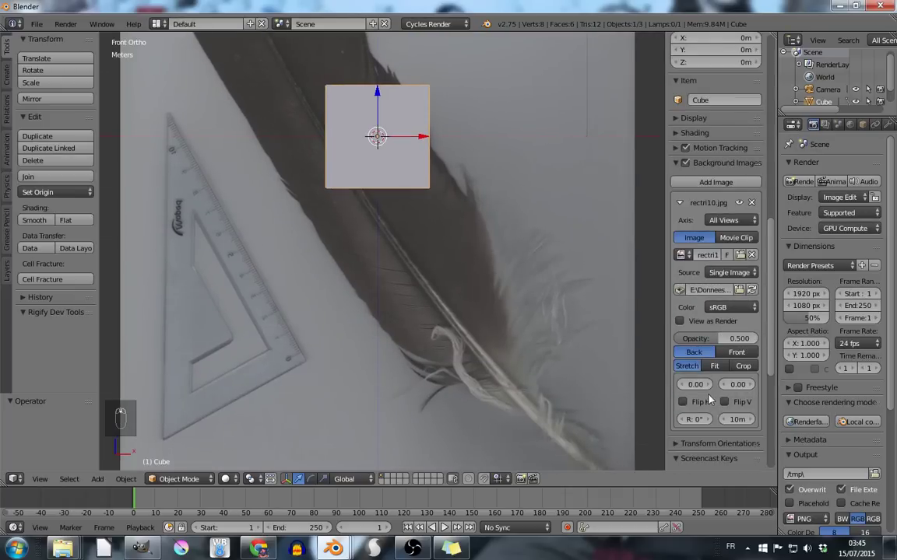
drag(696, 423, 681, 397)
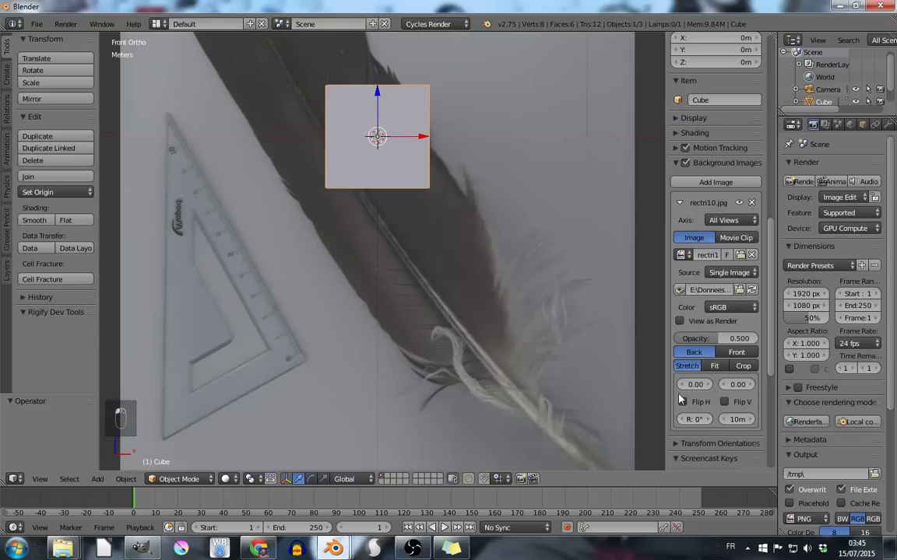
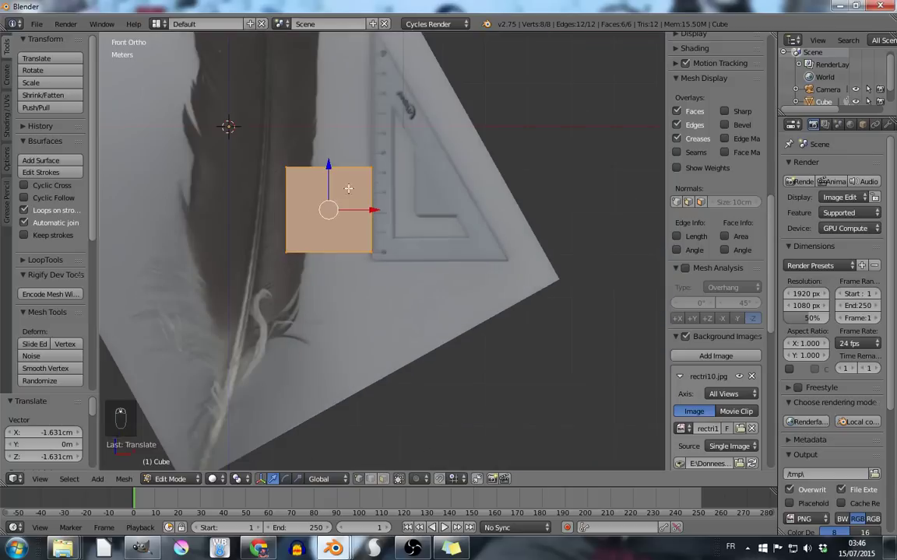
Toggle wireframe display (Z) to see the cube's vertices against the ruler
key(z)
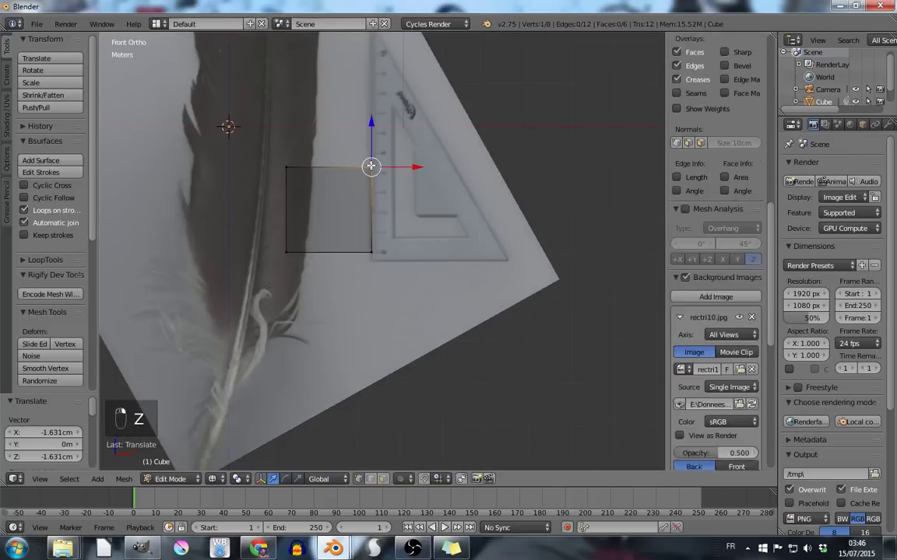
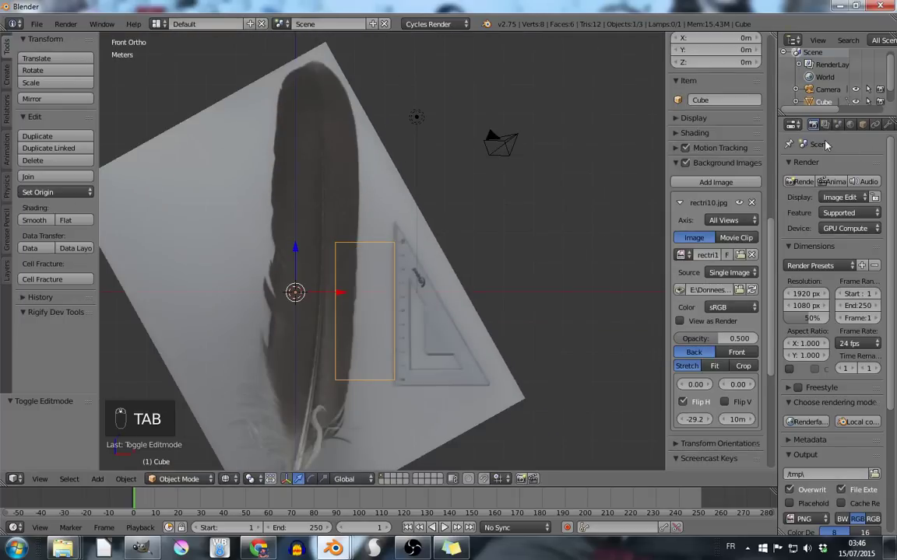
Set the cube's Z dimension to 10 cm in the Transform panel, flattening it into a thin bar
drag(839, 130, 806, 250)
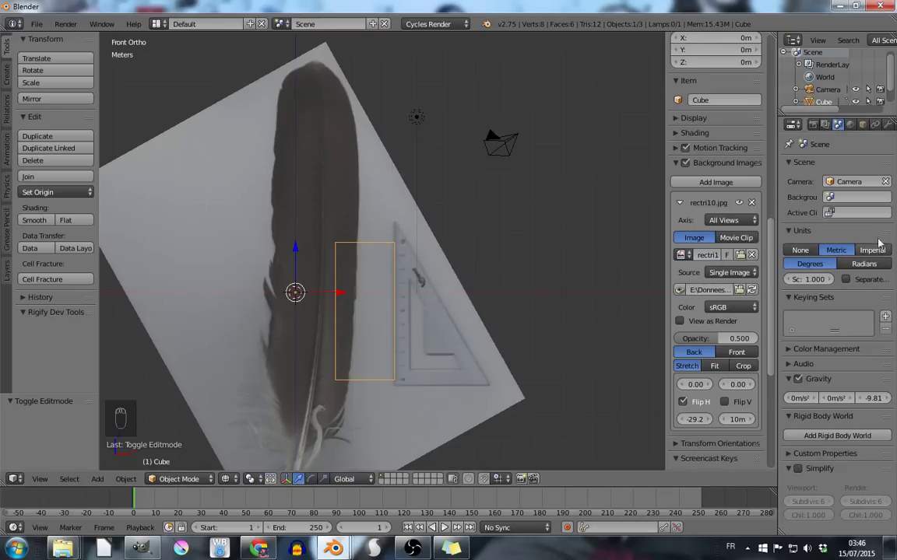
drag(812, 251, 734, 183)
drag(734, 184, 746, 270)
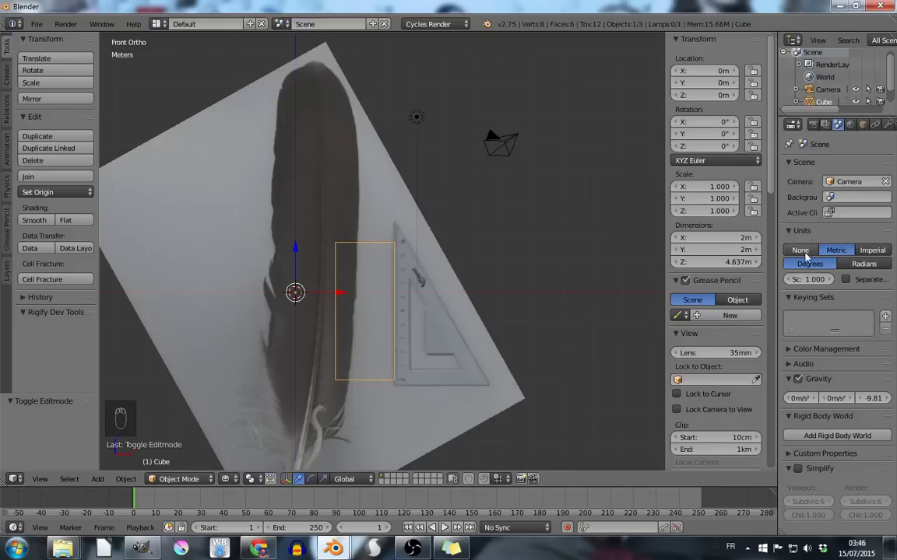
drag(818, 132, 731, 266)
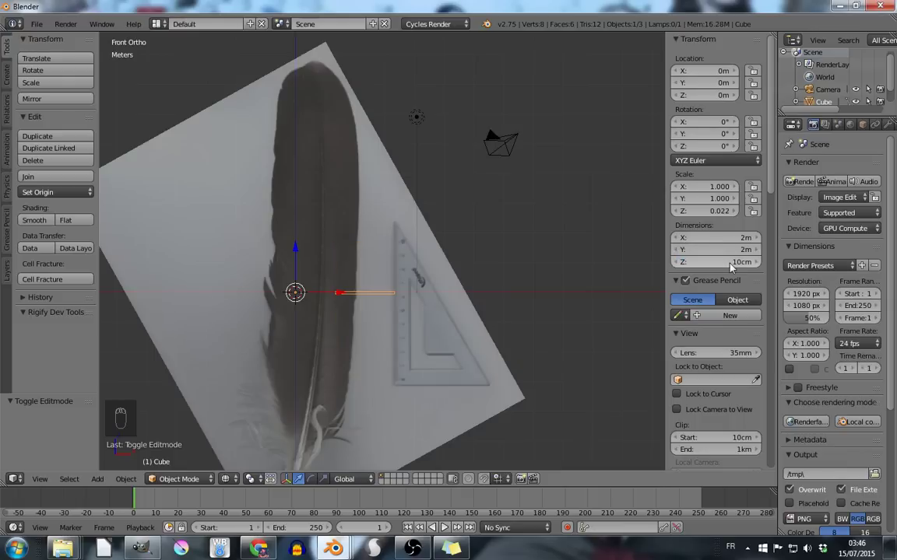
Copy the 0.022 Z scale onto the Y and X axes so the cube becomes about 4.3 cm wide
drag(377, 310, 706, 216)
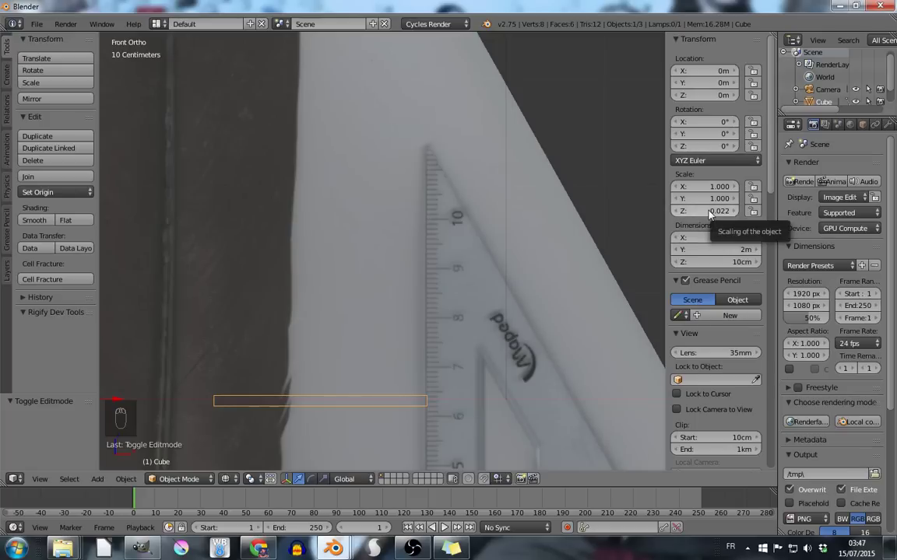
key(ctrl+c)
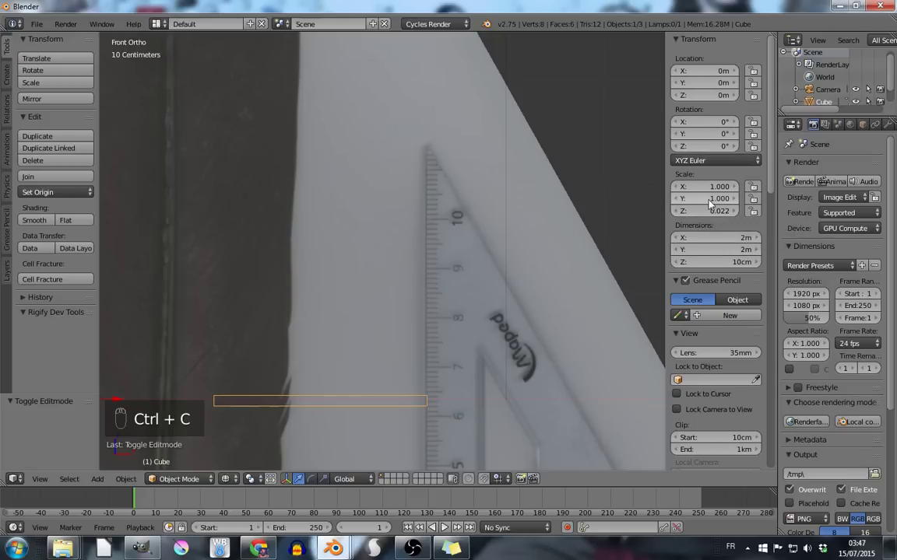
key(ctrl+v)
key(ctrl+v)
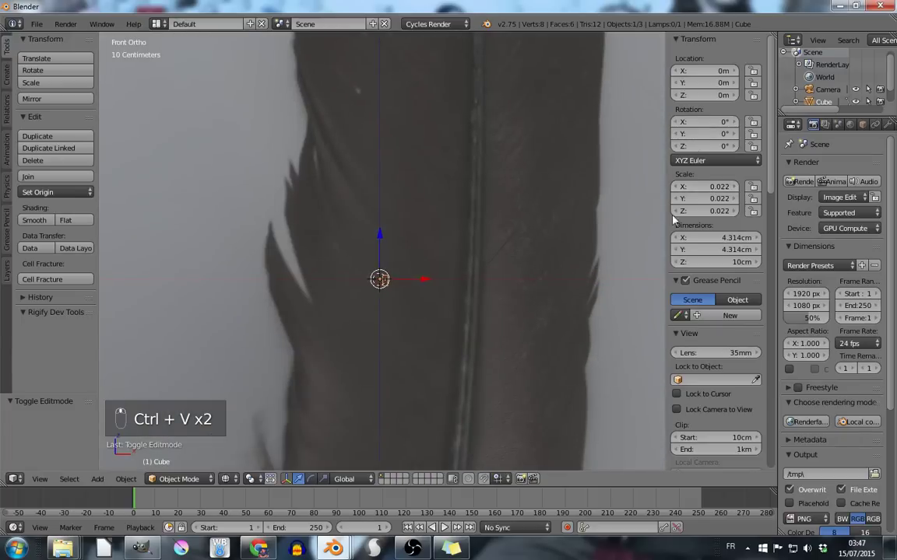
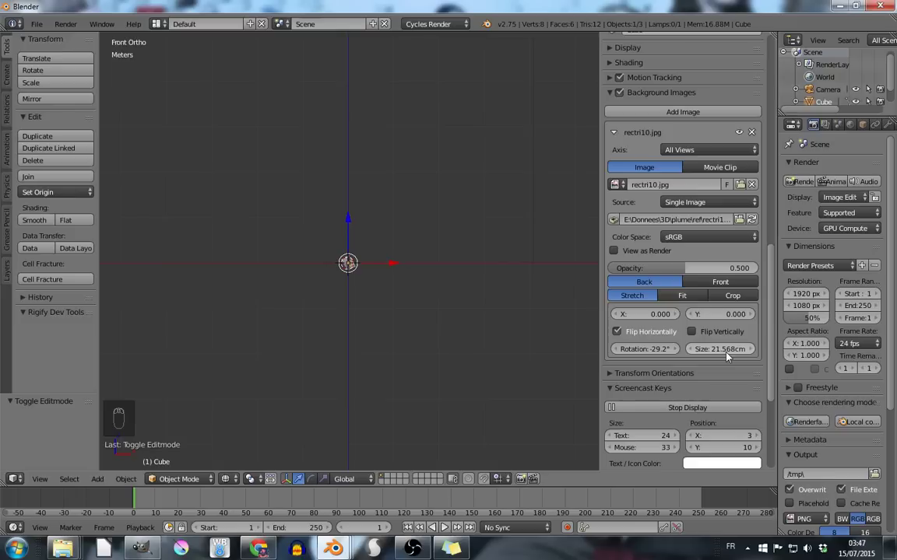
Zoom in to check the 10 cm cube against the ruler of the 21.568 cm feather photo
drag(352, 356, 385, 232)
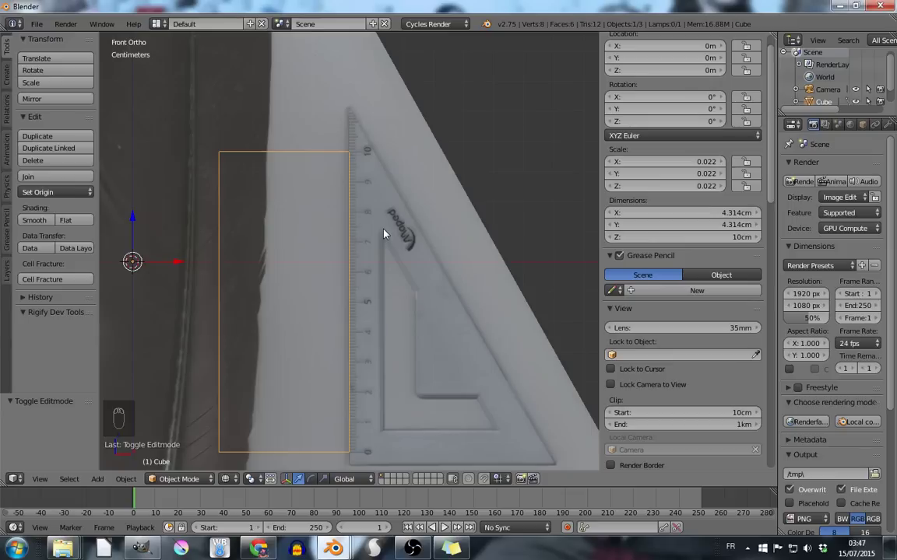